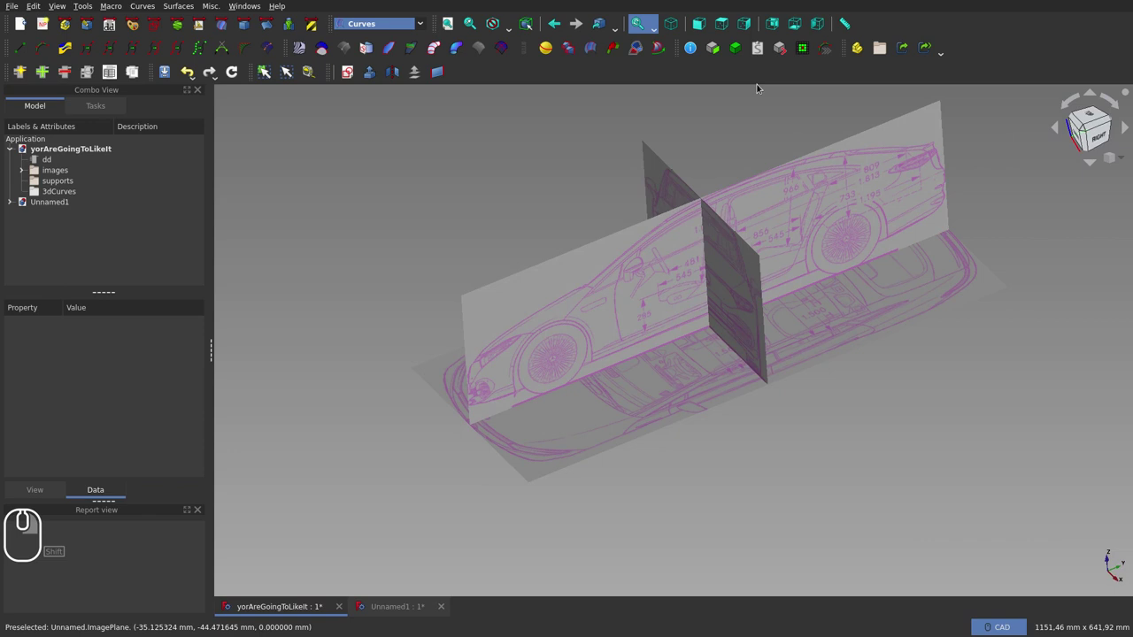
Check the blueprint image planes from top, front and side, ending back in top view
click(727, 30)
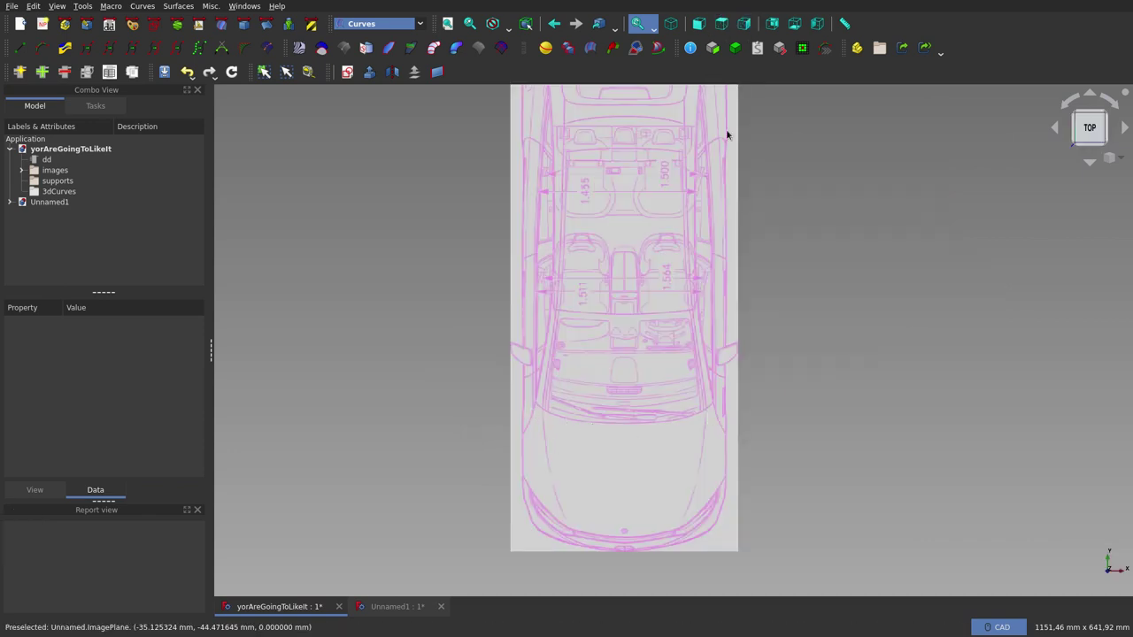
click(709, 27)
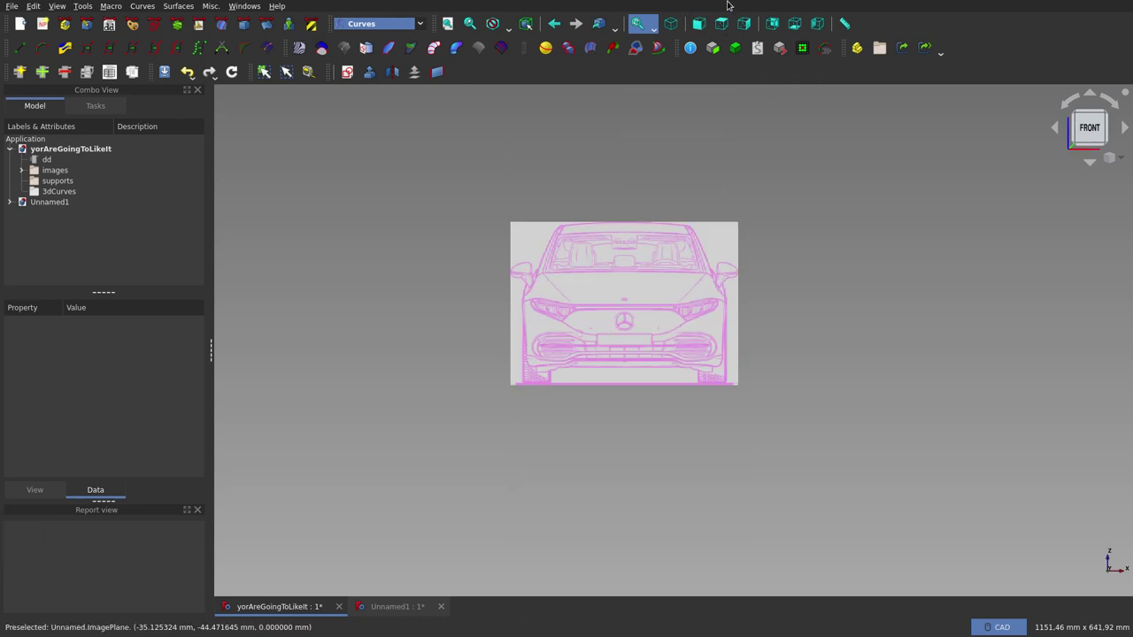
click(746, 18)
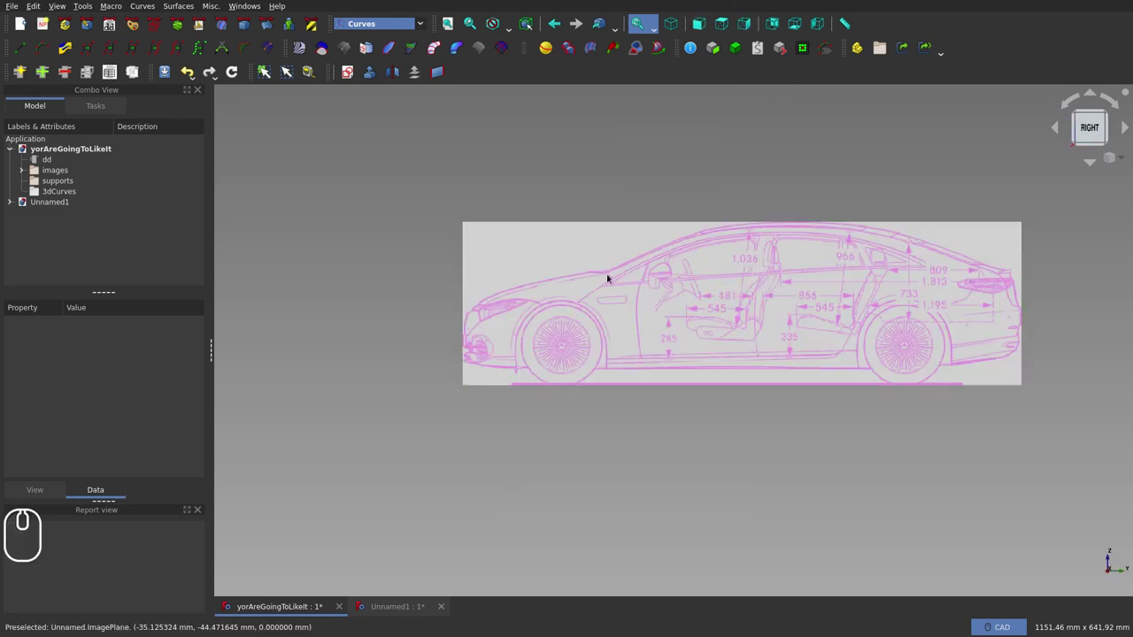
click(716, 29)
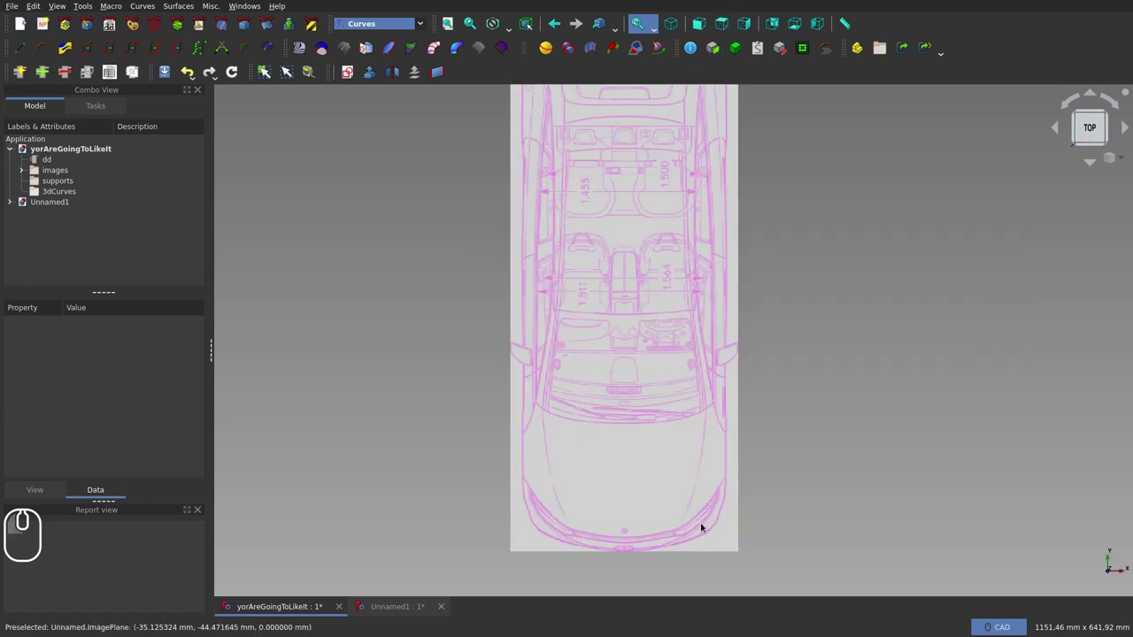
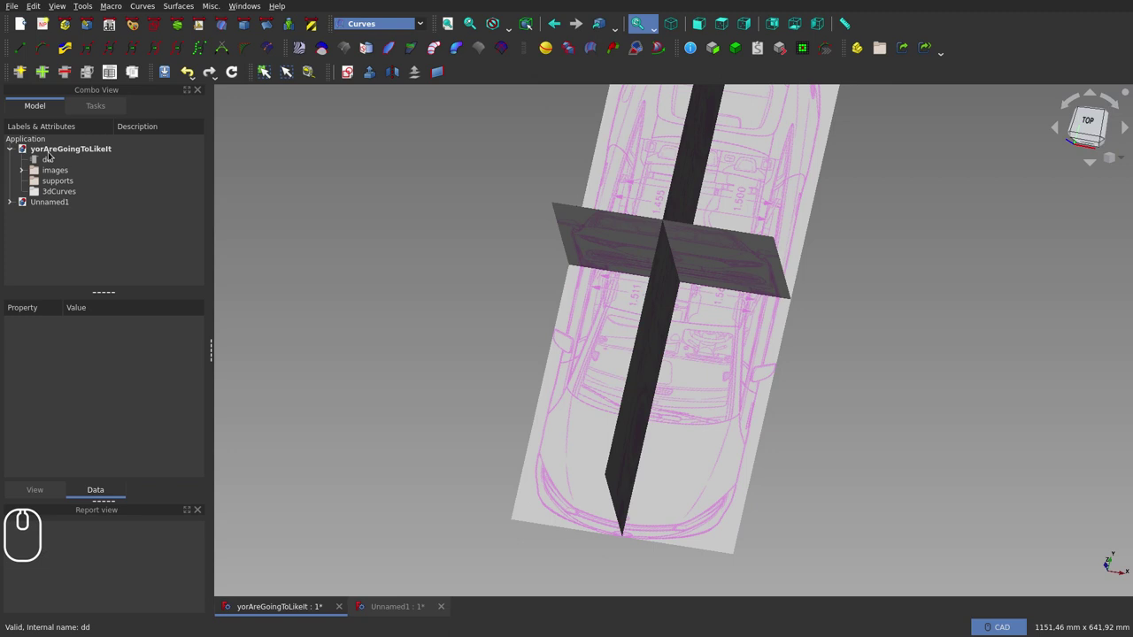
In the blueprint document, sketch construction points along half the bonnet's rear edge from the centre line and close it
double_click(51, 150)
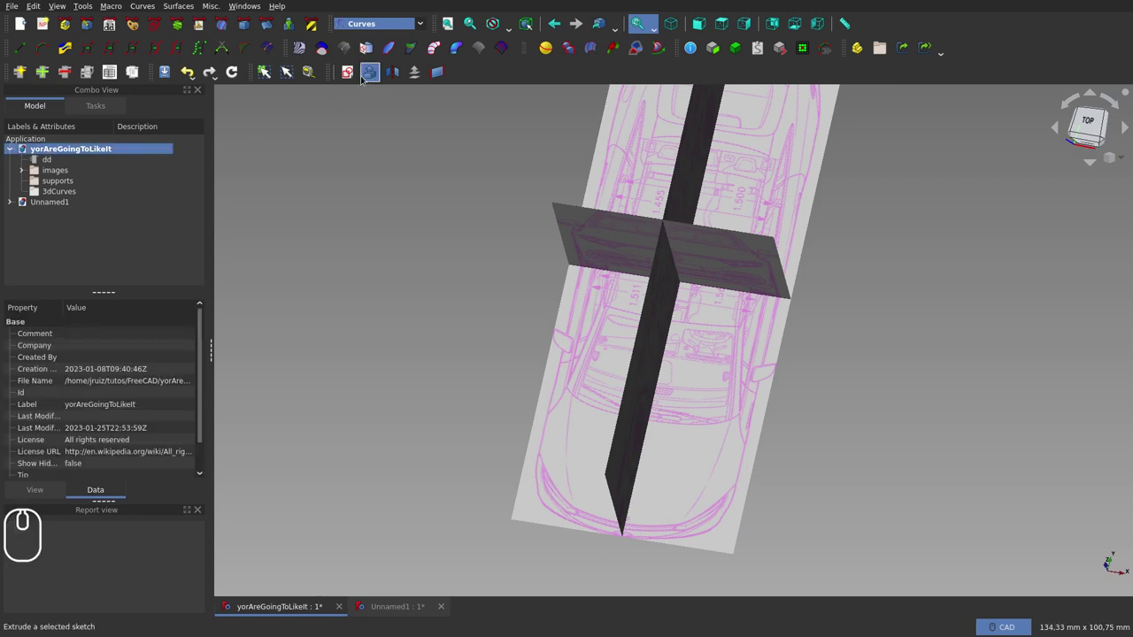
drag(357, 76, 495, 230)
drag(590, 353, 687, 236)
scroll(up, 3)
scroll(up, 3)
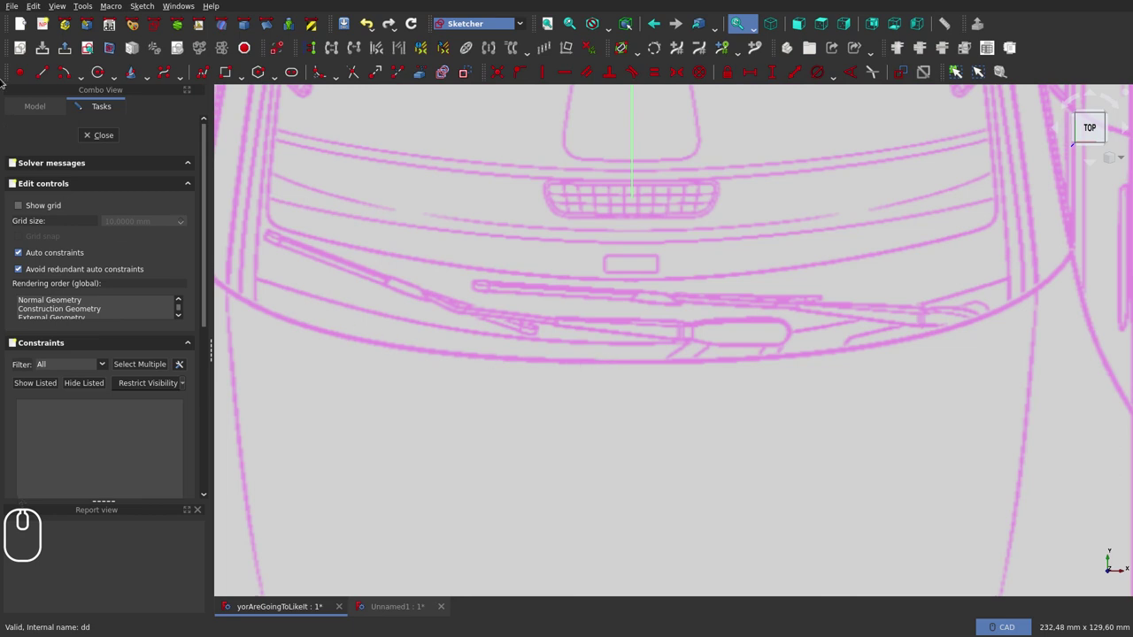
click(33, 72)
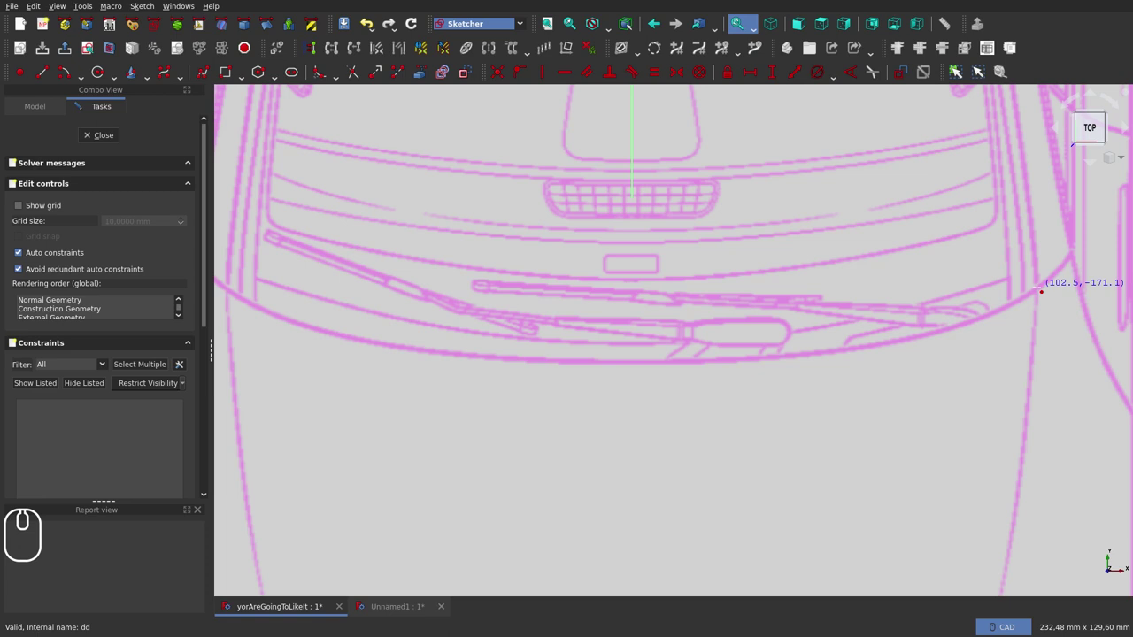
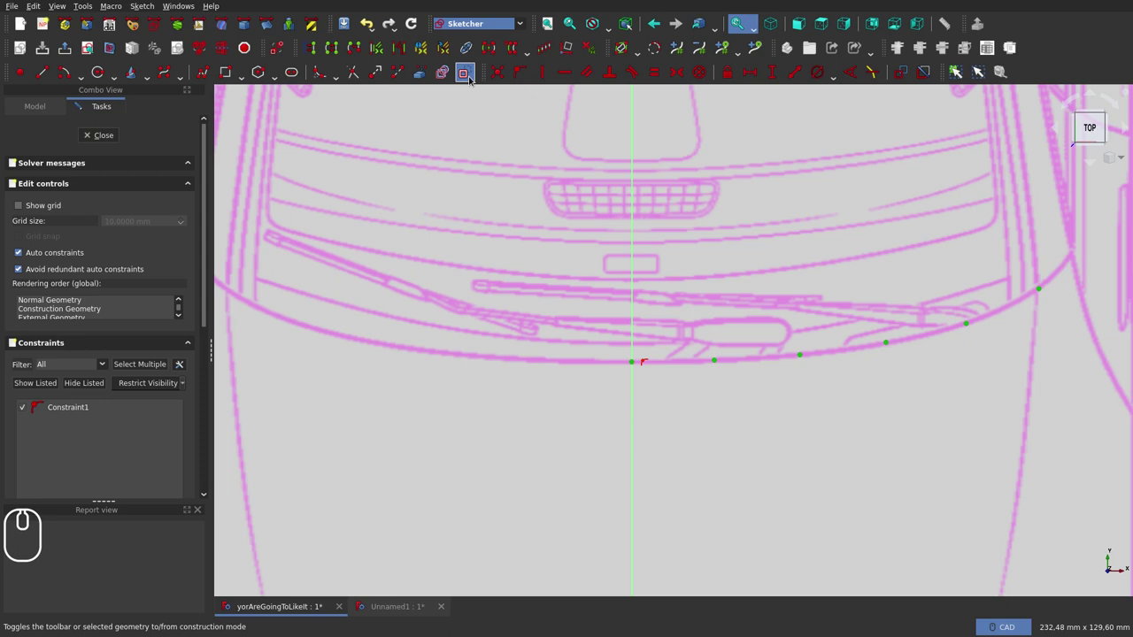
click(472, 76)
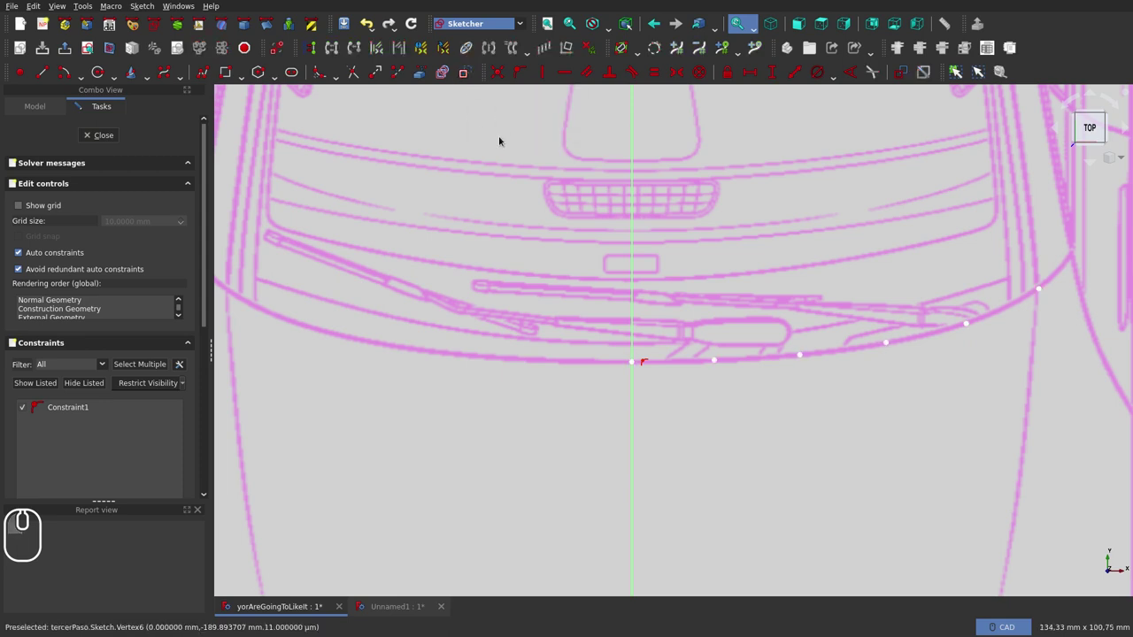
click(110, 139)
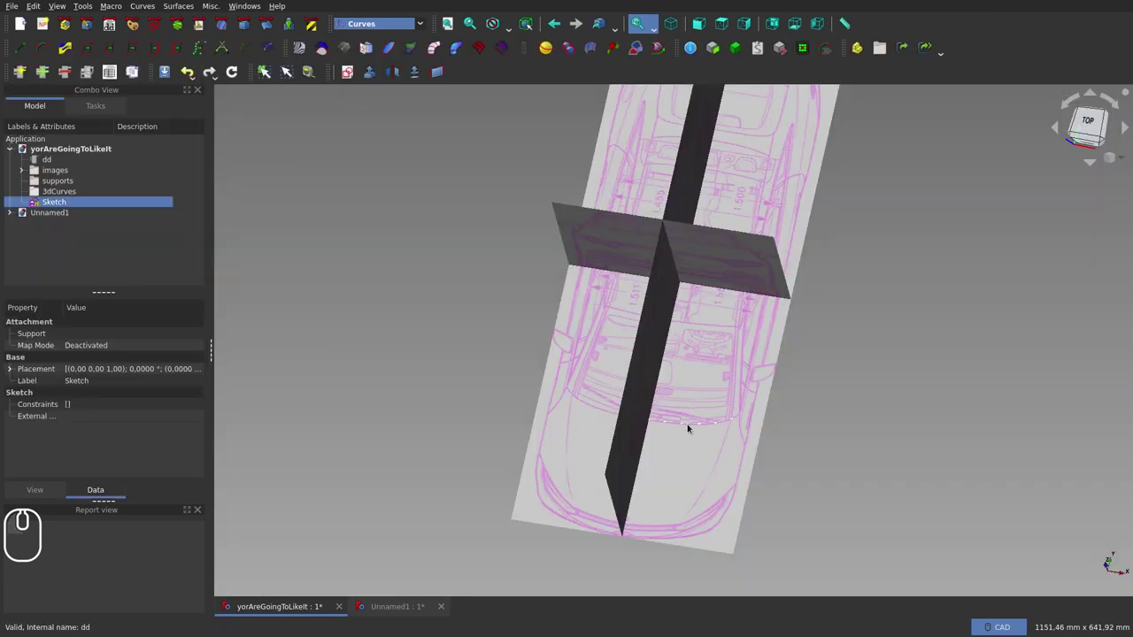
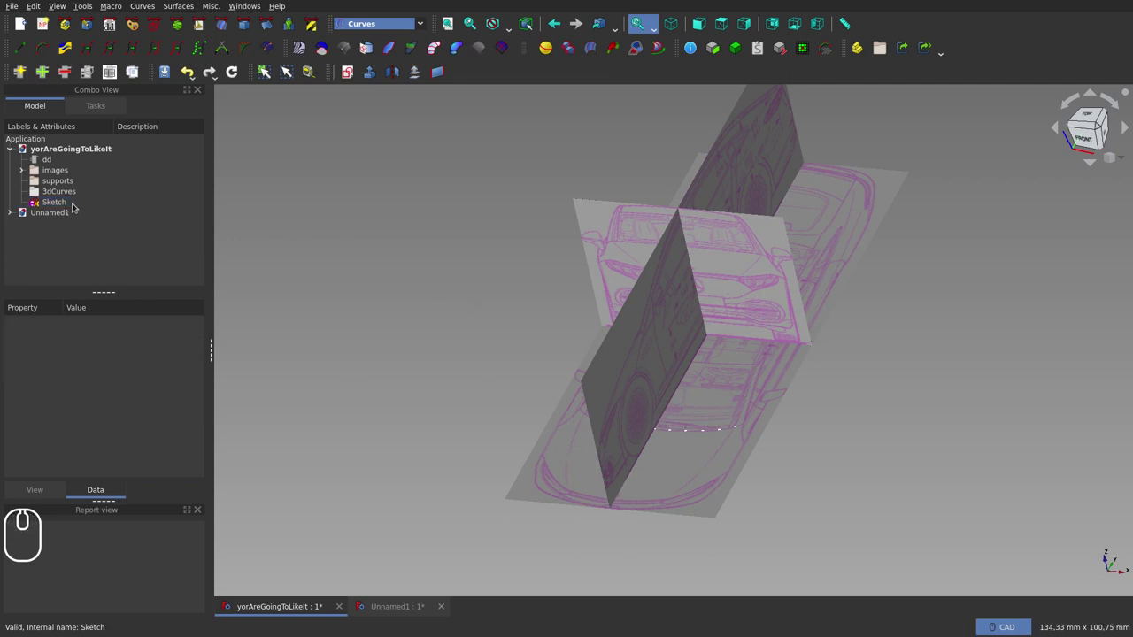
Extrude the point sketch along its normal with Length Fwd bound to dd.ddHeight
click(72, 204)
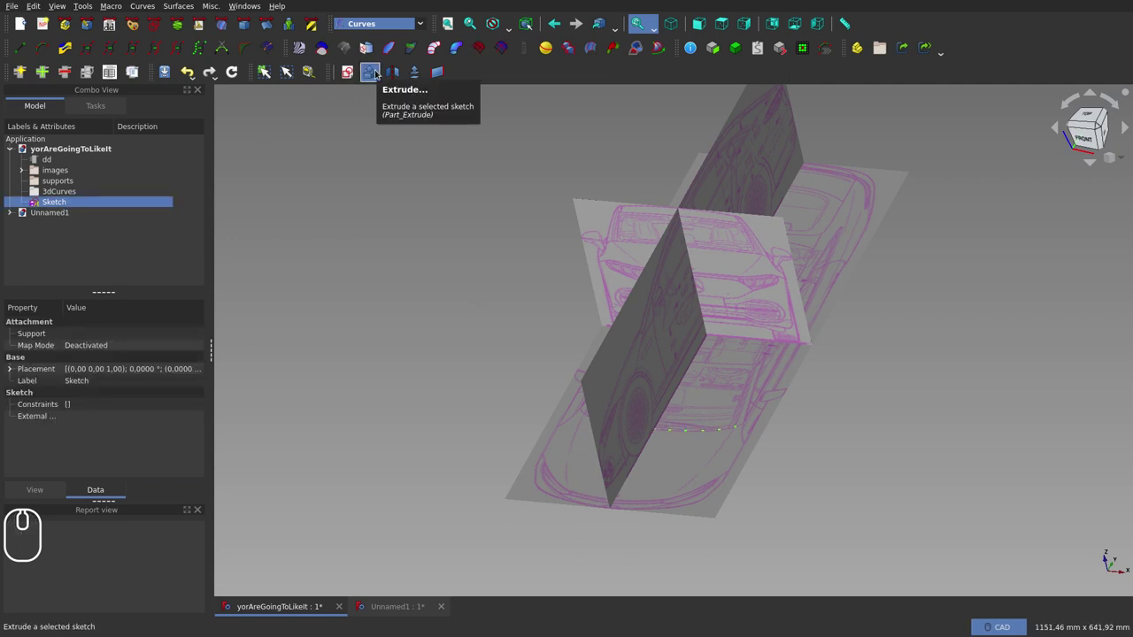
drag(380, 72, 209, 141)
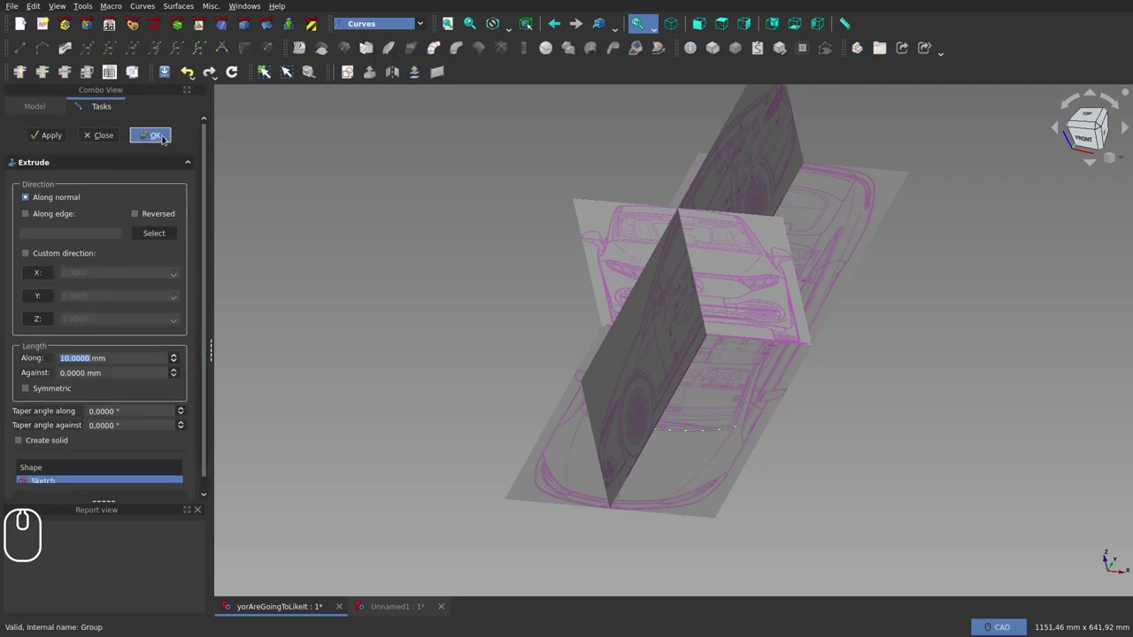
drag(166, 138, 130, 286)
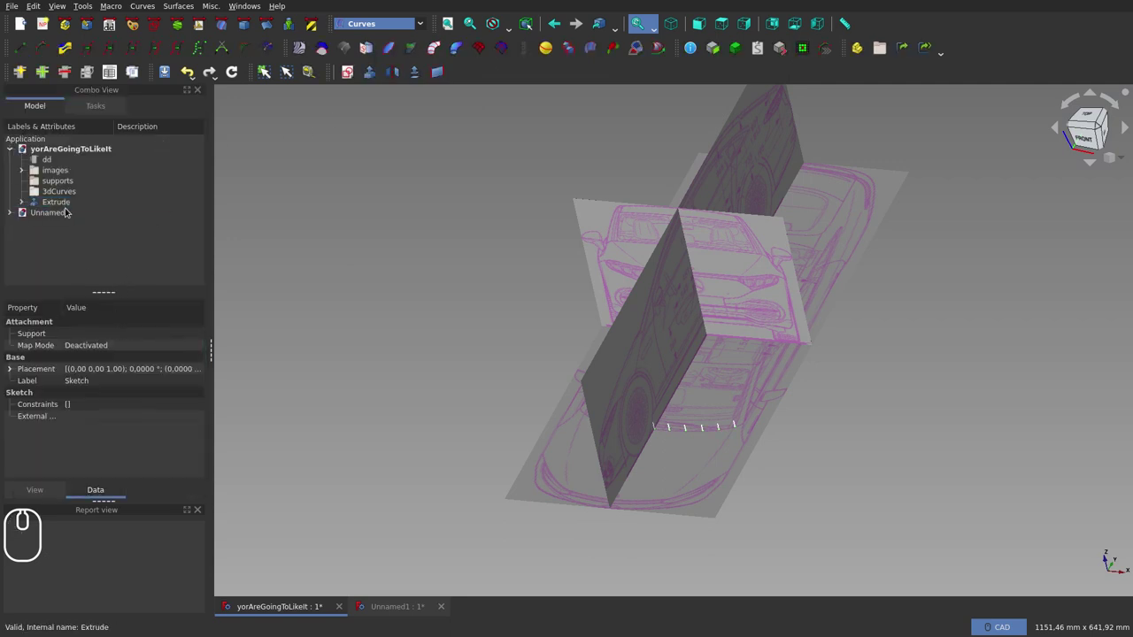
drag(70, 208, 166, 388)
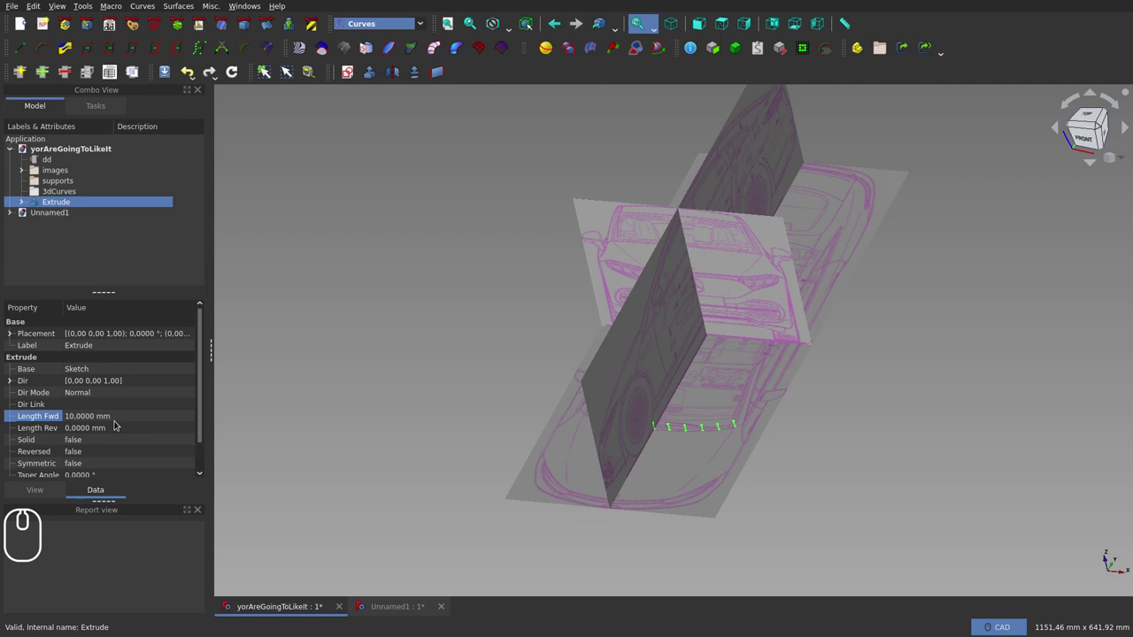
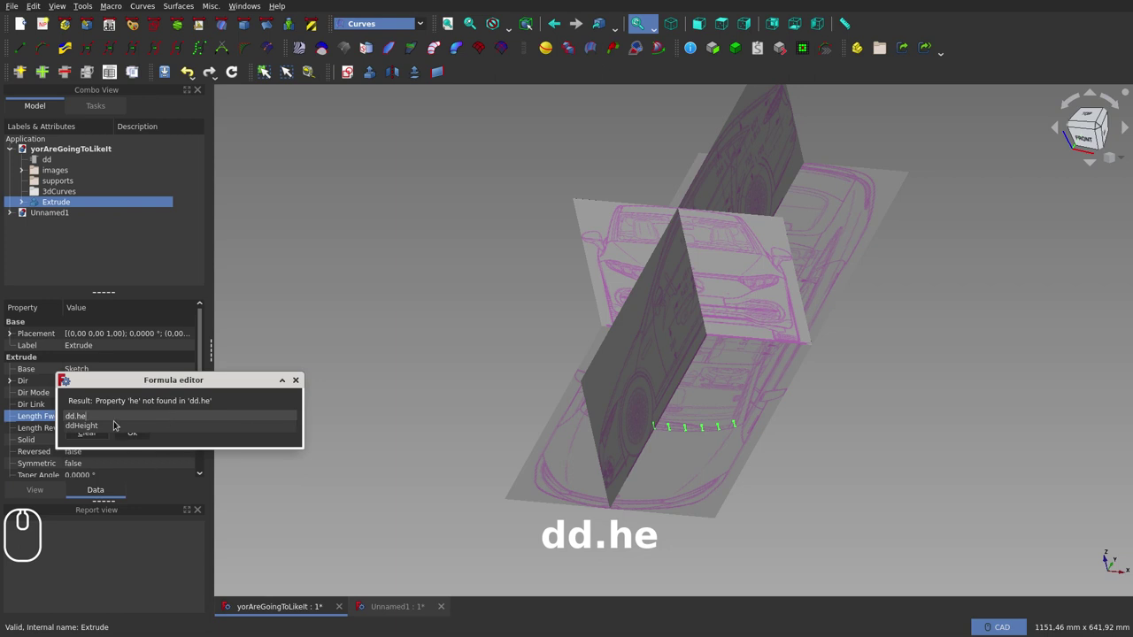
drag(116, 424, 73, 163)
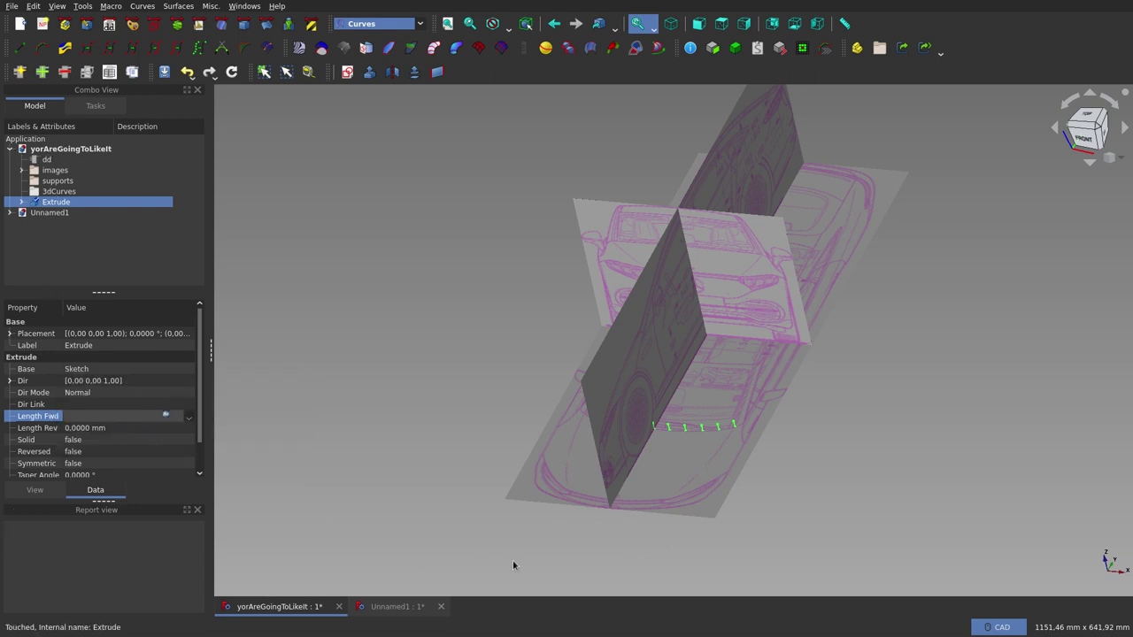
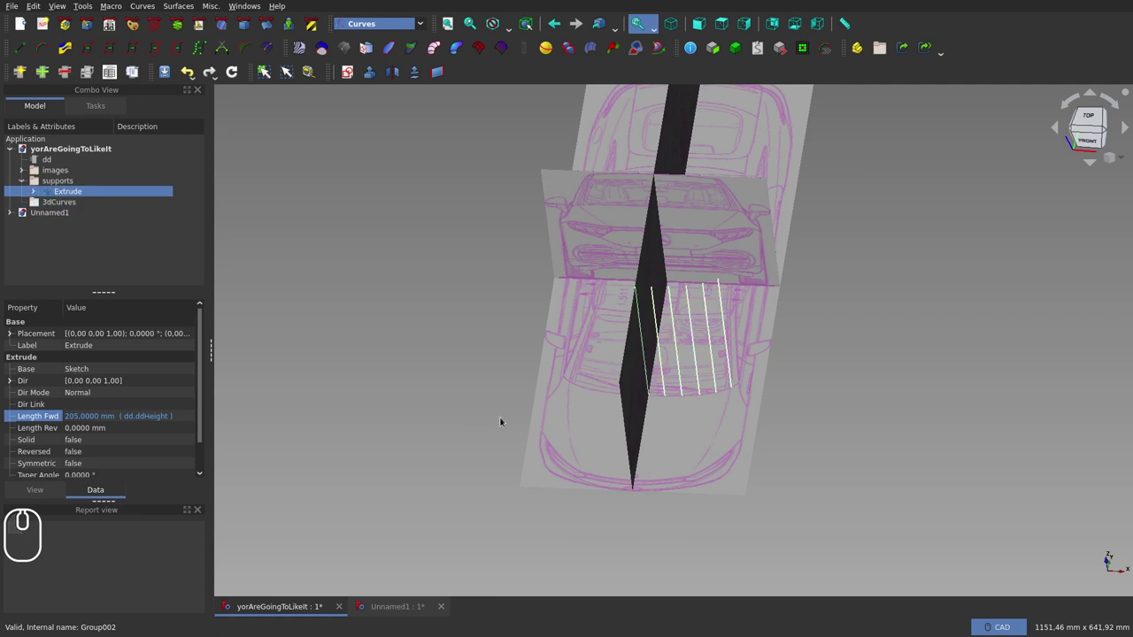
Collapse the supports group and select an edge of the extruded supports for the freehand B-spline
click(24, 179)
click(452, 354)
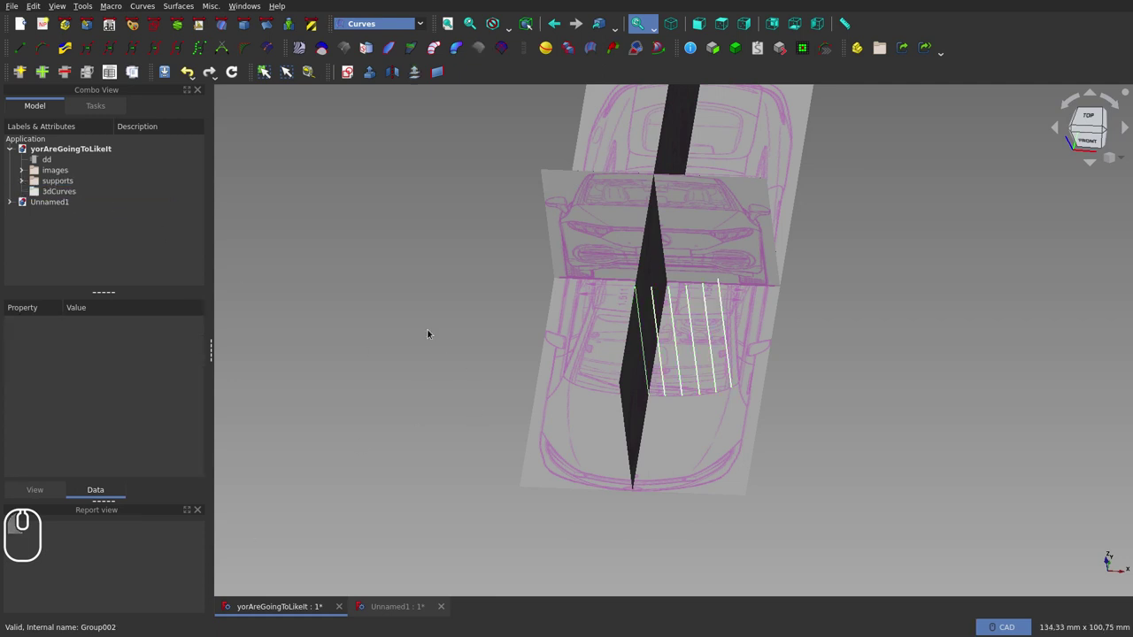
click(697, 26)
click(660, 343)
scroll(up, 3)
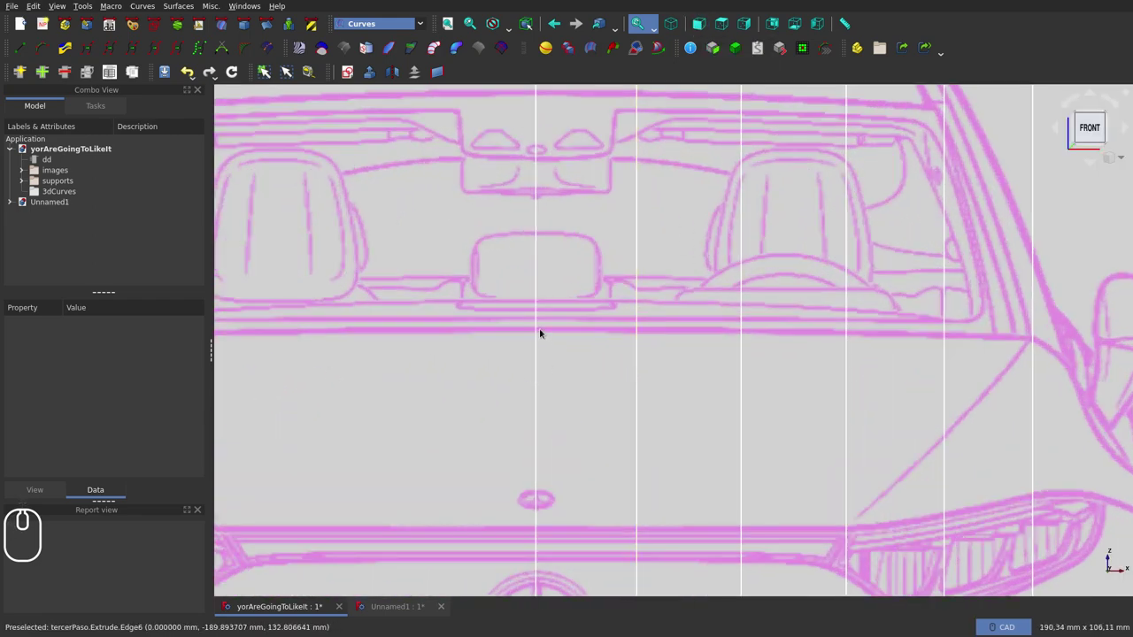
click(538, 326)
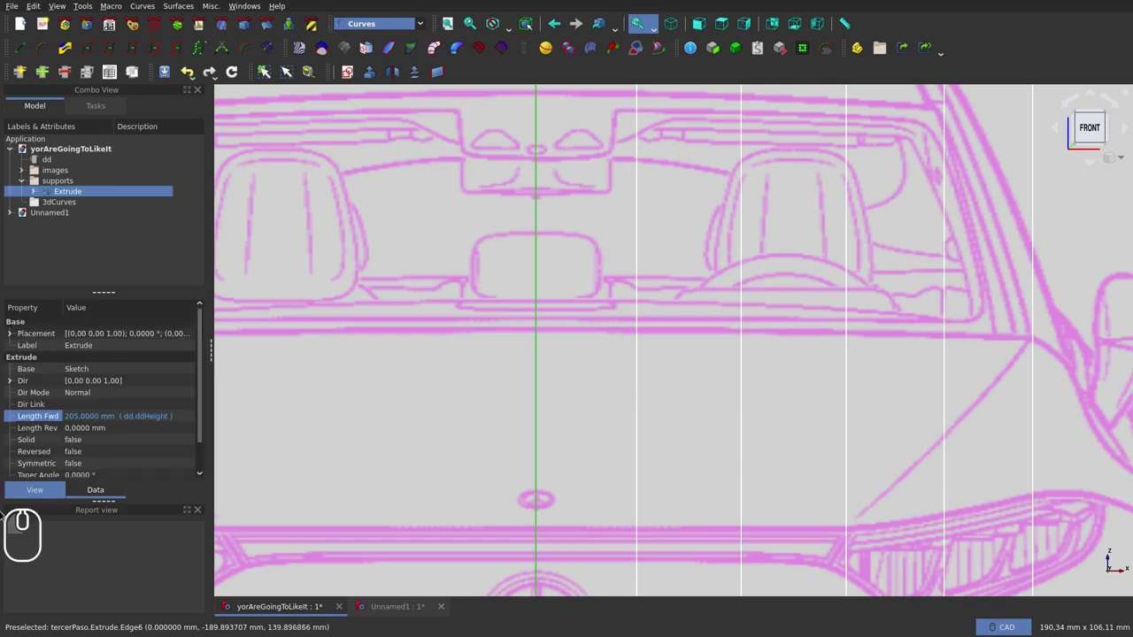
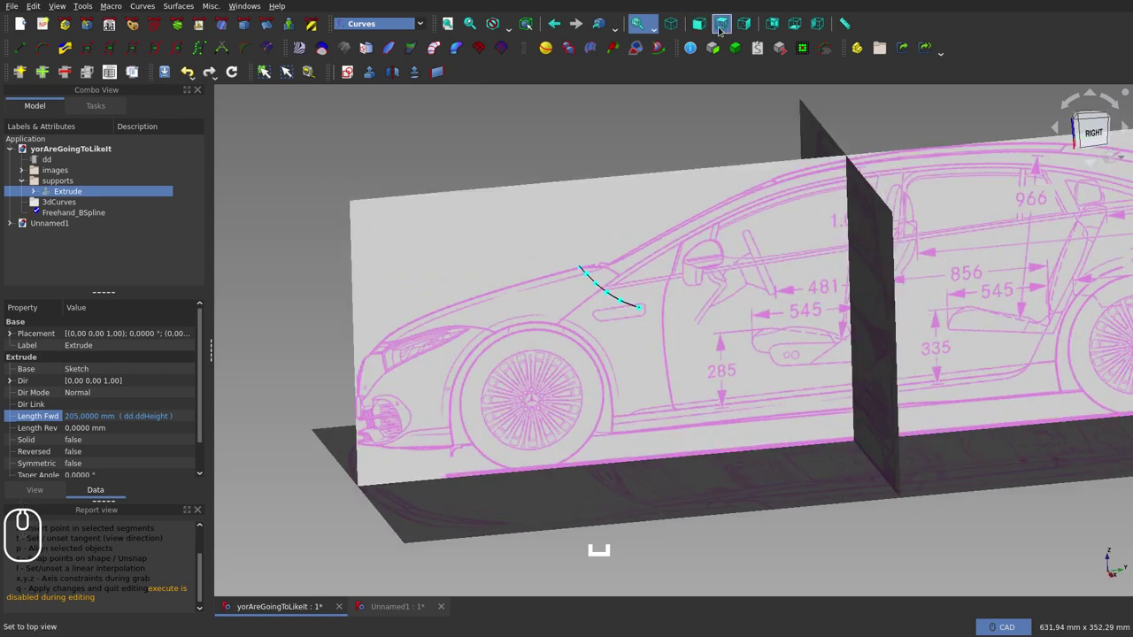
Adjust the freehand curve's poles and check its shape from the side view
drag(725, 26, 644, 294)
scroll(up, 3)
scroll(down, 3)
scroll(up, 3)
click(671, 448)
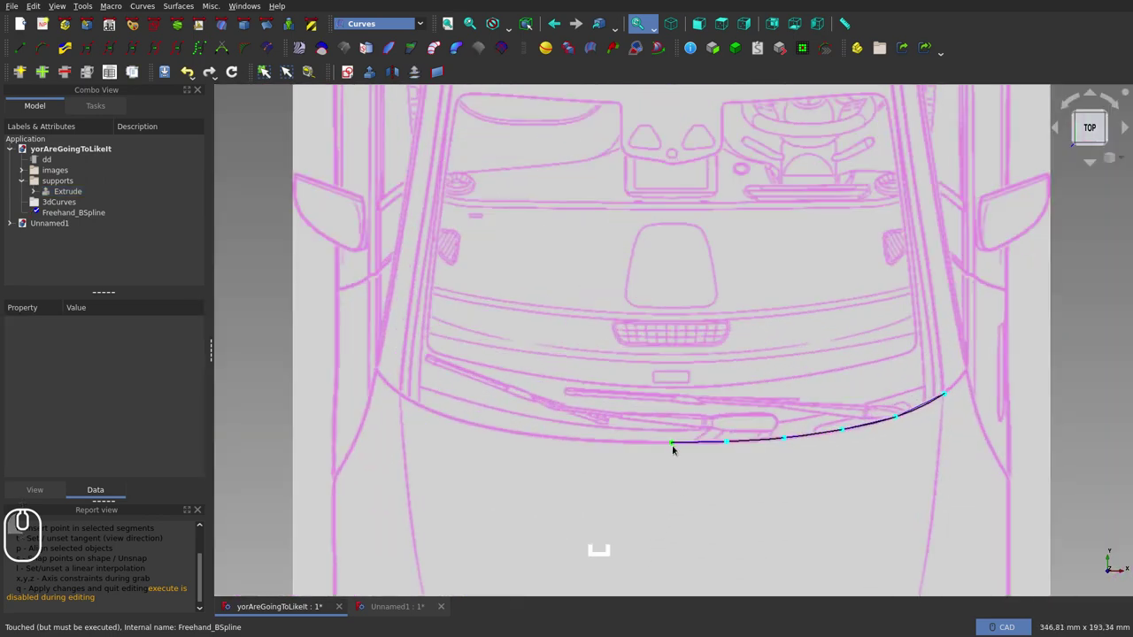
click(746, 21)
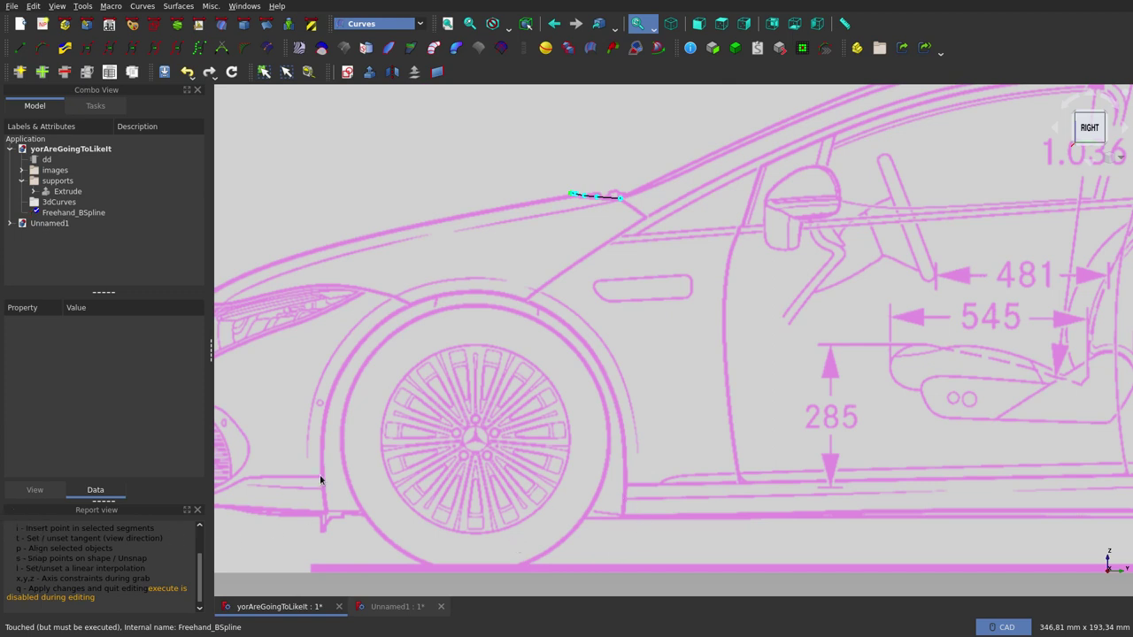
key(t)
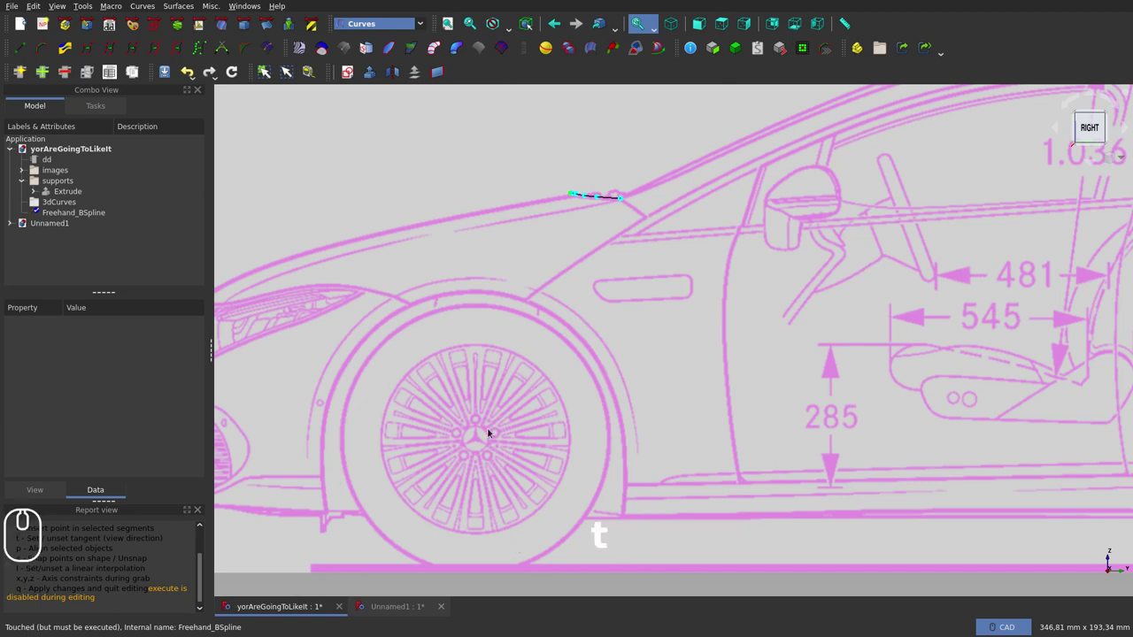
Refine the curve against the top blueprint, then move Freehand_BSpline into the 3dCurves group
click(728, 16)
scroll(up, 3)
scroll(up, 3)
click(653, 452)
scroll(down, 3)
scroll(down, 3)
scroll(down, 3)
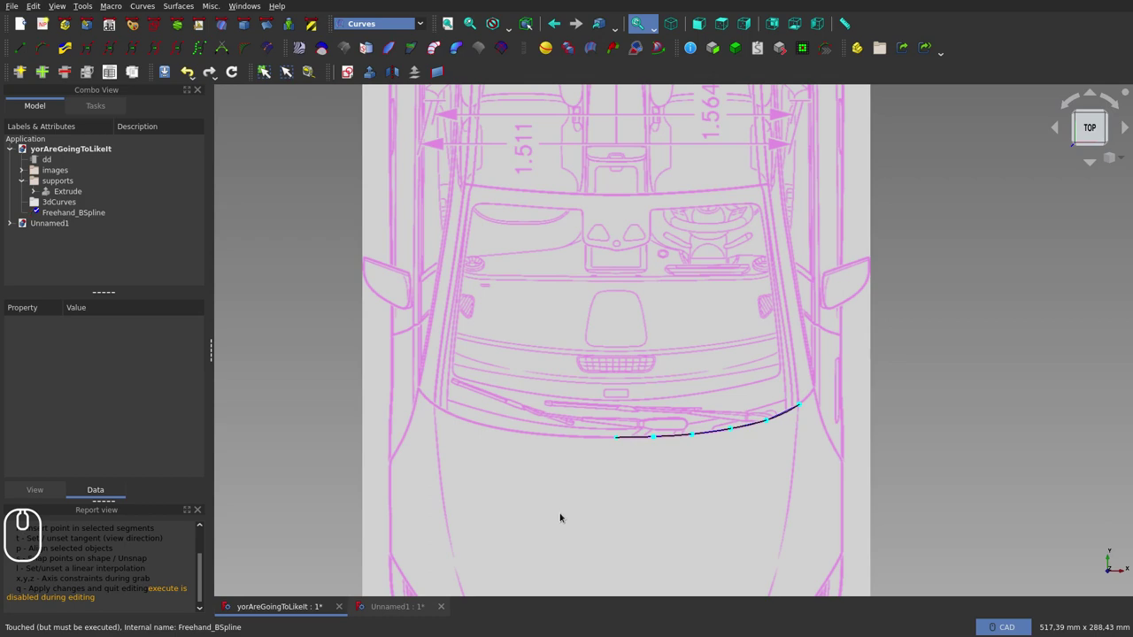
key(q)
drag(679, 519, 646, 454)
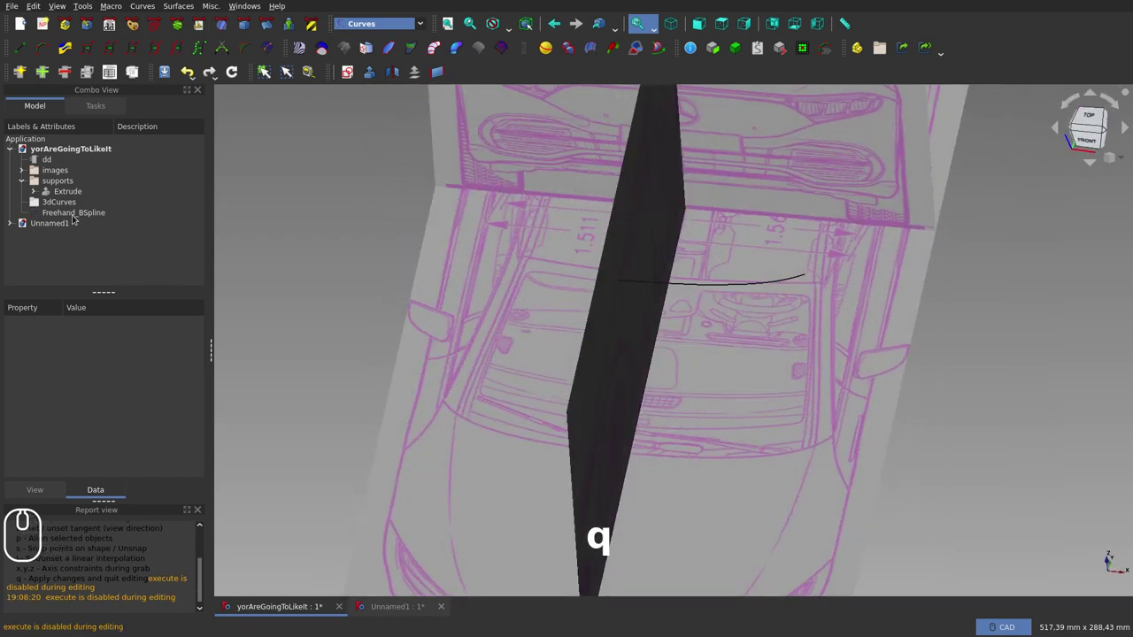
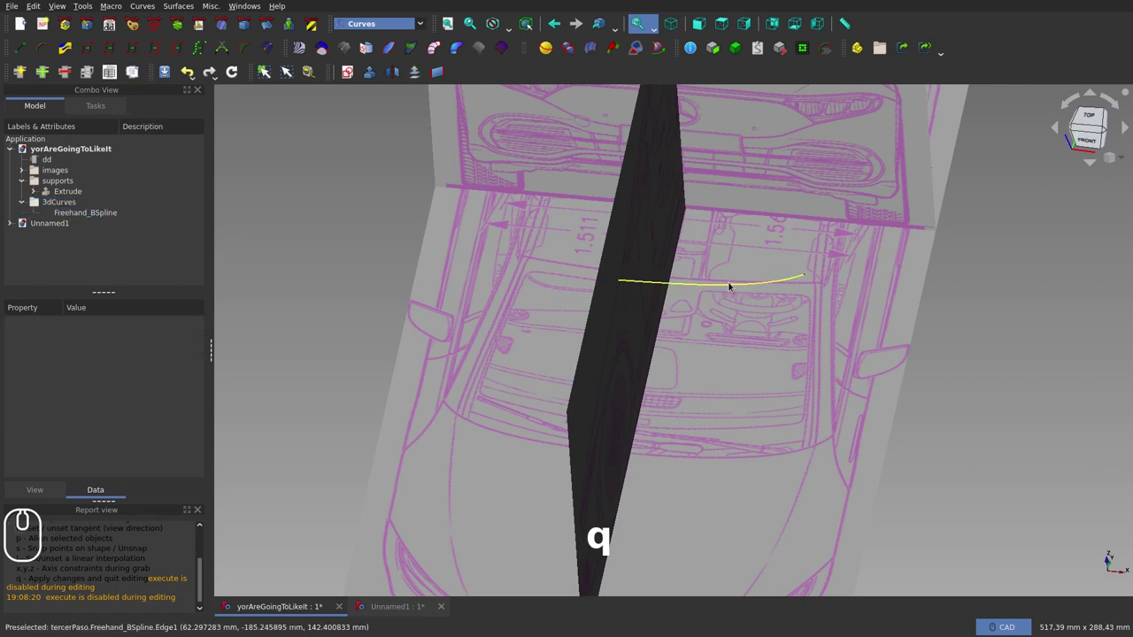
Mirror Freehand_BSpline across the YZ plane with Part Mirroring
click(731, 280)
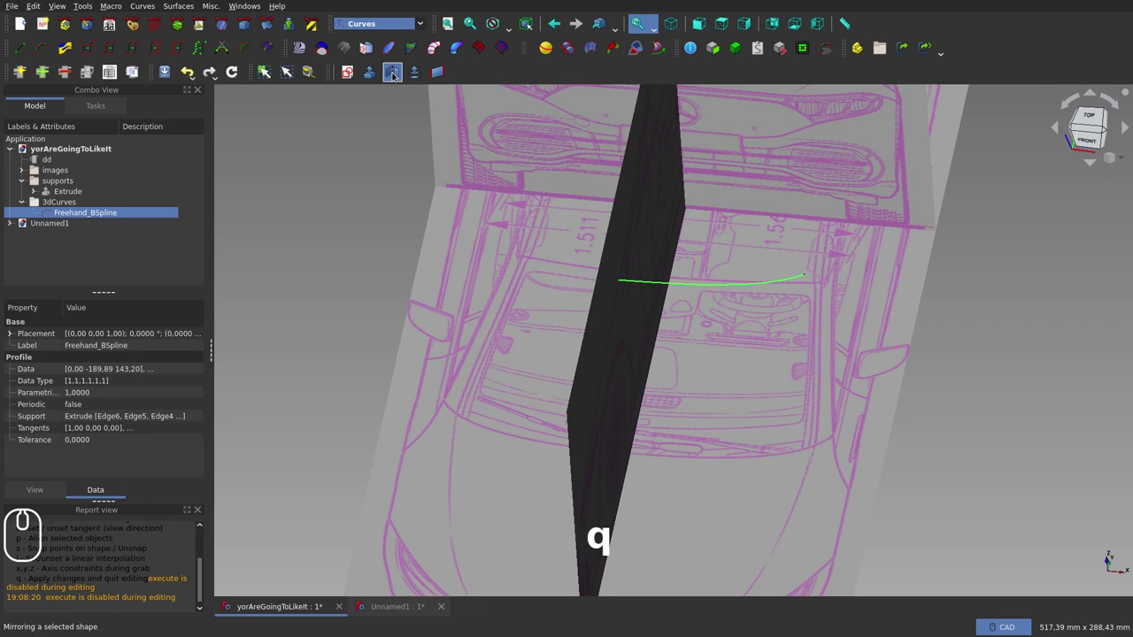
click(396, 72)
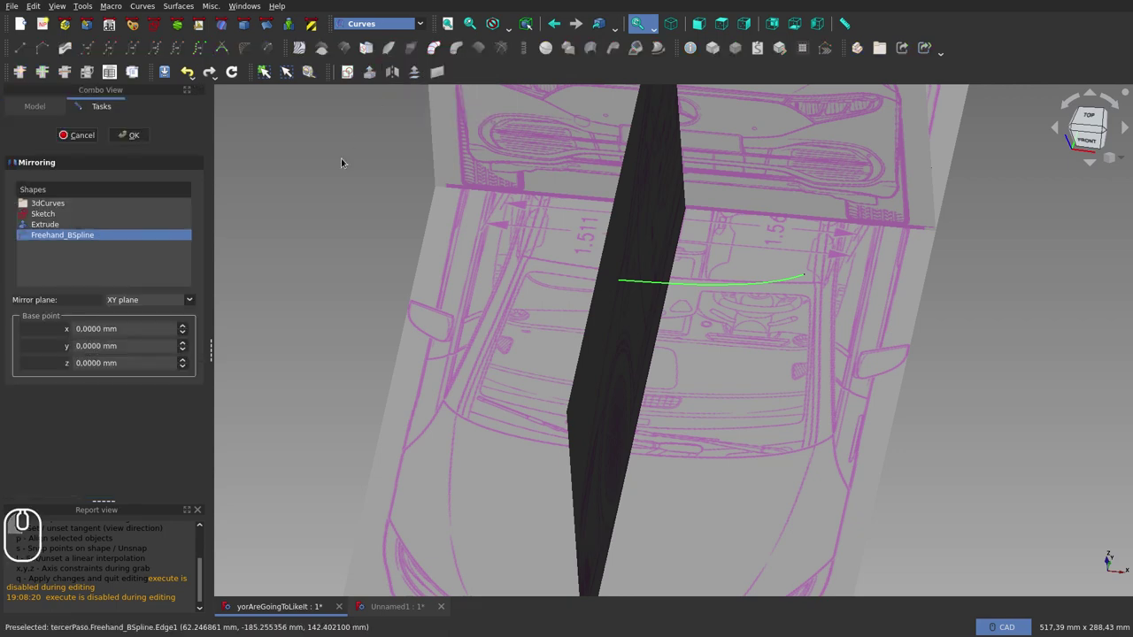
click(187, 298)
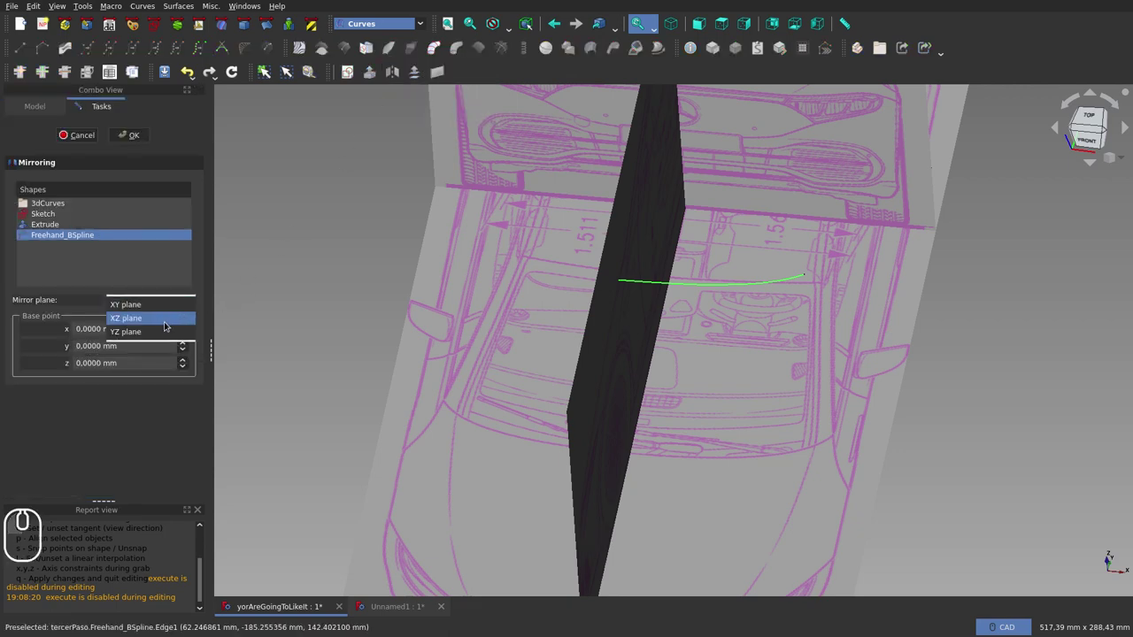
click(164, 327)
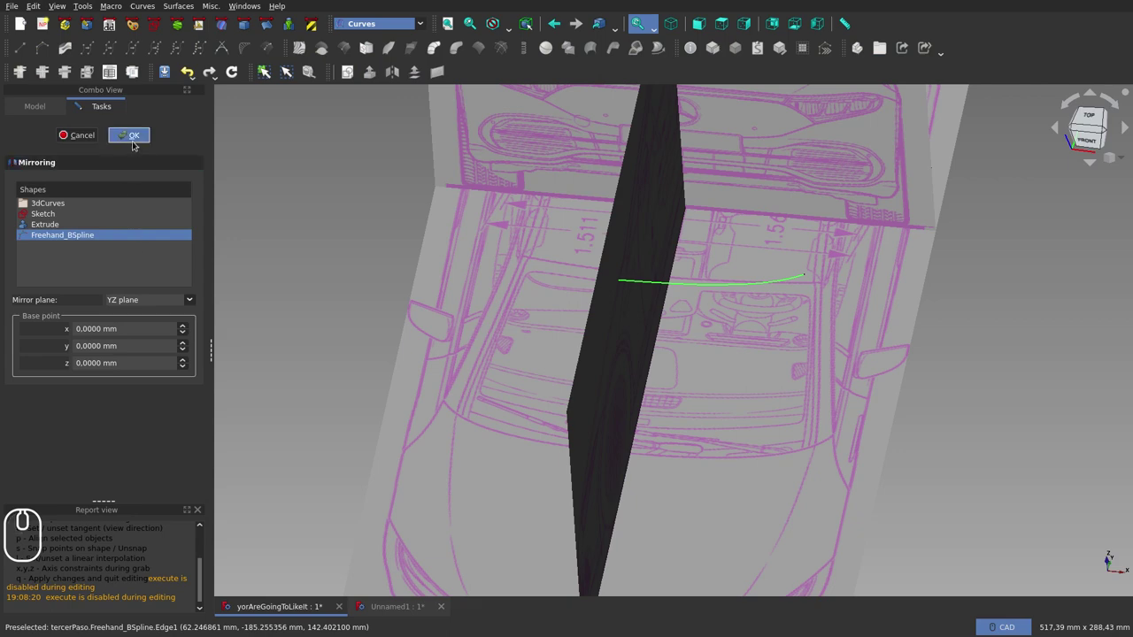
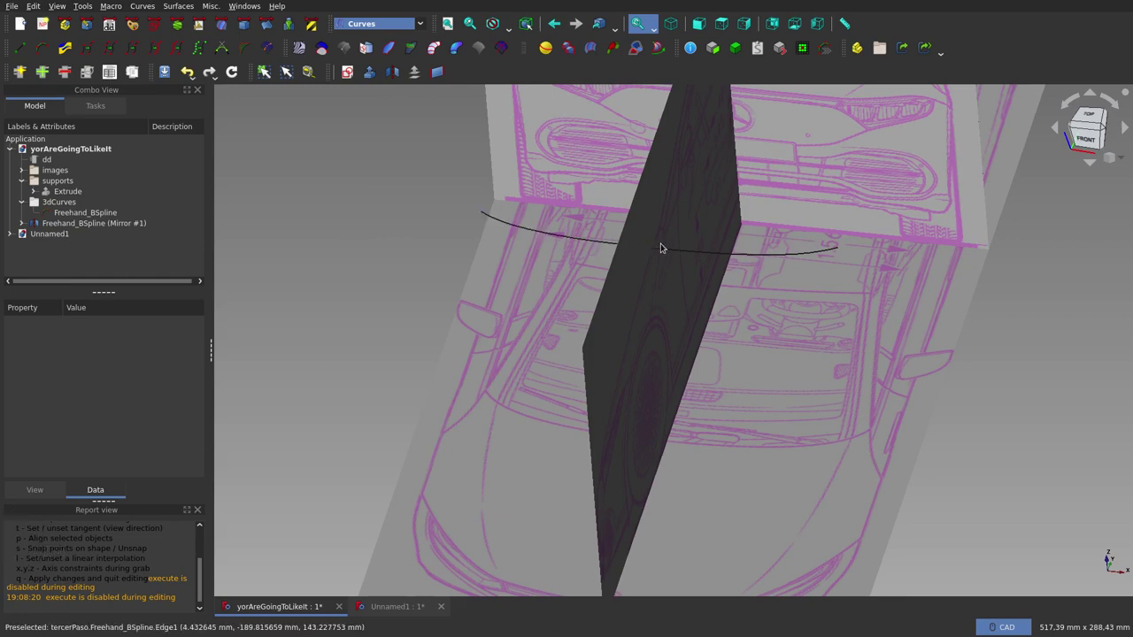
Move the mirrored curve into the 3dCurves group and select the original curve
drag(84, 226, 86, 202)
drag(161, 222, 566, 323)
click(386, 336)
click(803, 259)
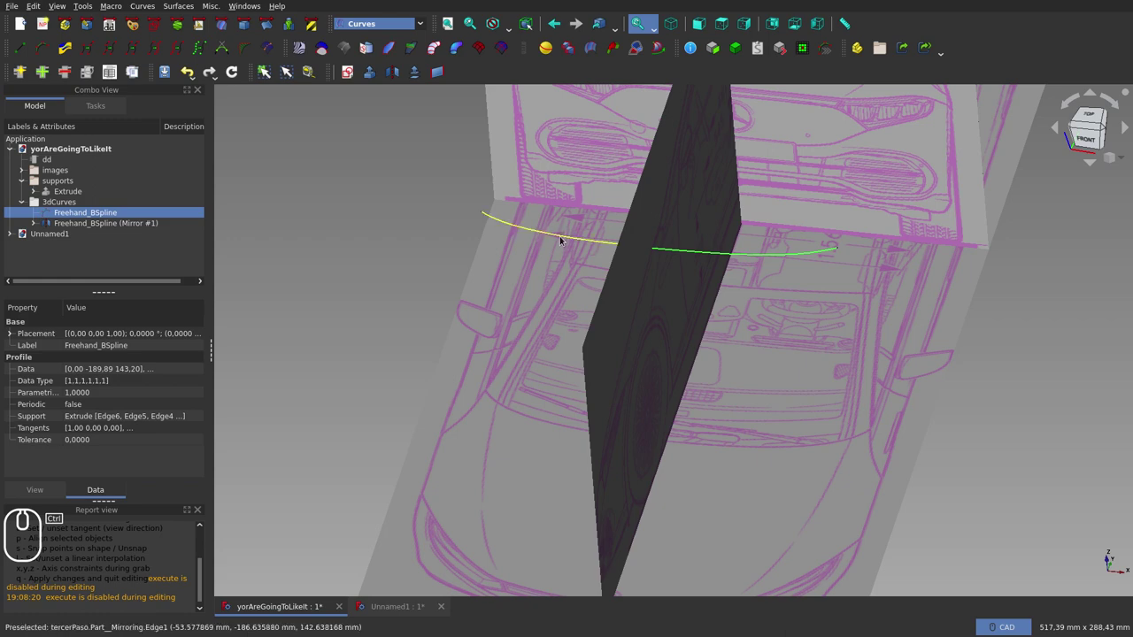
Join Freehand_BSpline and its mirror into a single JoinCurve B-spline
click(562, 235)
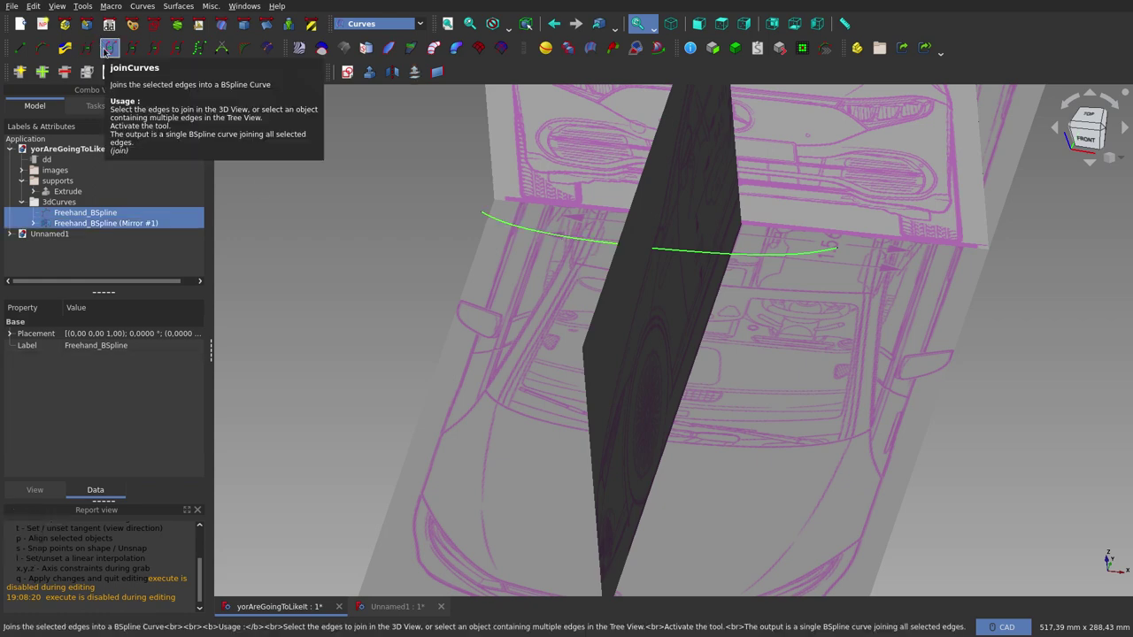
drag(107, 48, 100, 187)
click(383, 270)
File the JoinCurve with the 3dCurves group and collapse the group
click(107, 206)
click(112, 226)
click(375, 275)
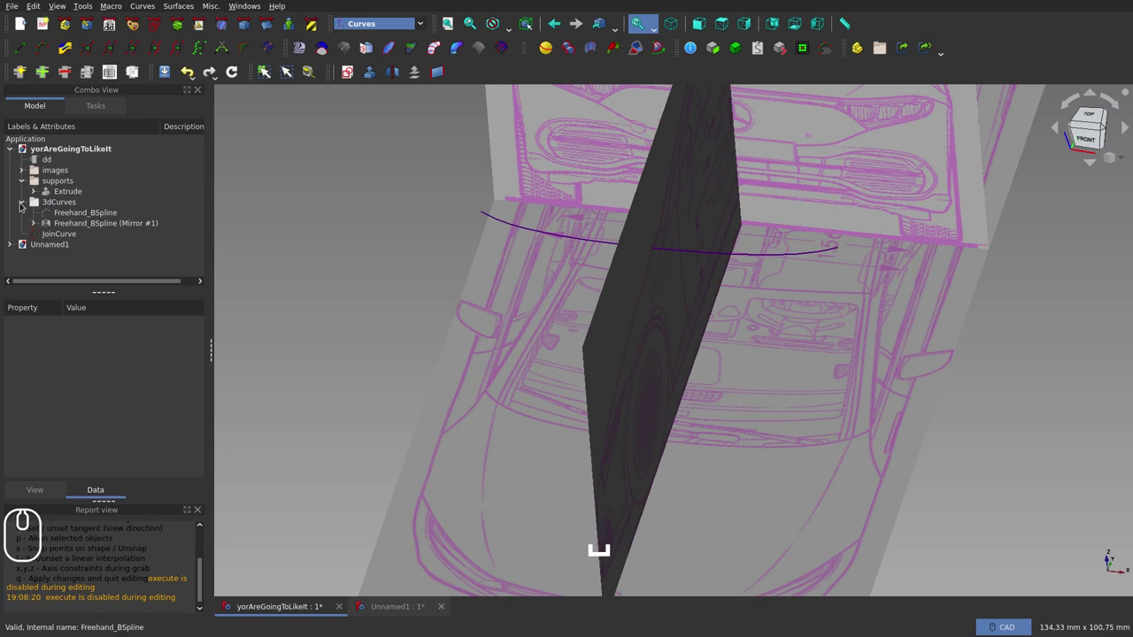
click(22, 200)
drag(55, 213, 58, 205)
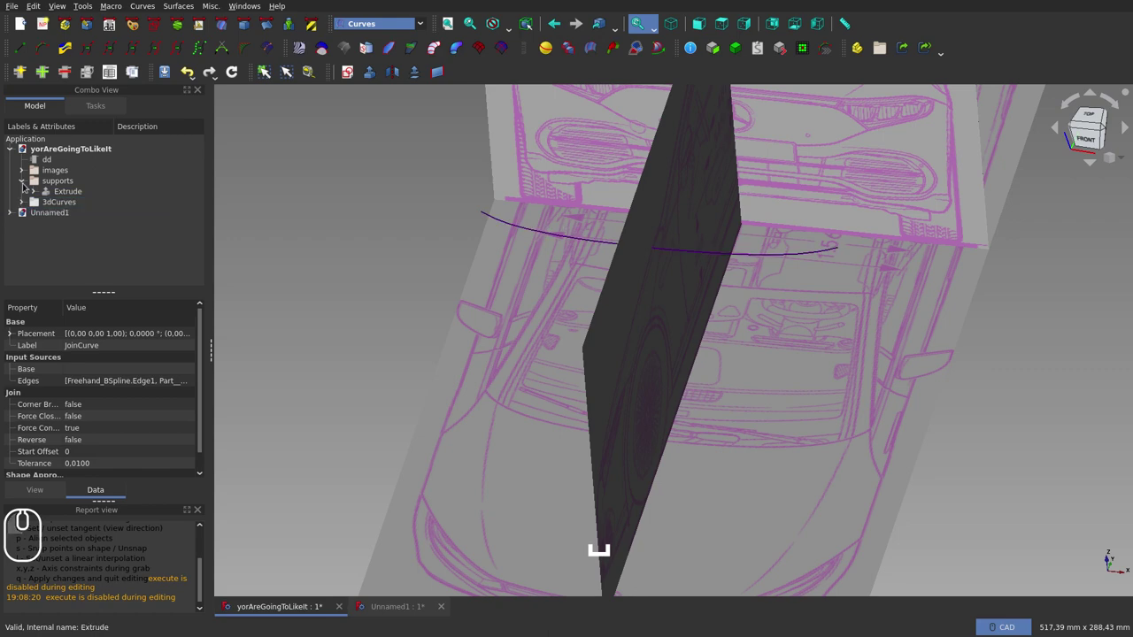
drag(29, 180, 138, 208)
click(365, 282)
drag(679, 337, 733, 221)
drag(722, 15, 730, 99)
scroll(down, 3)
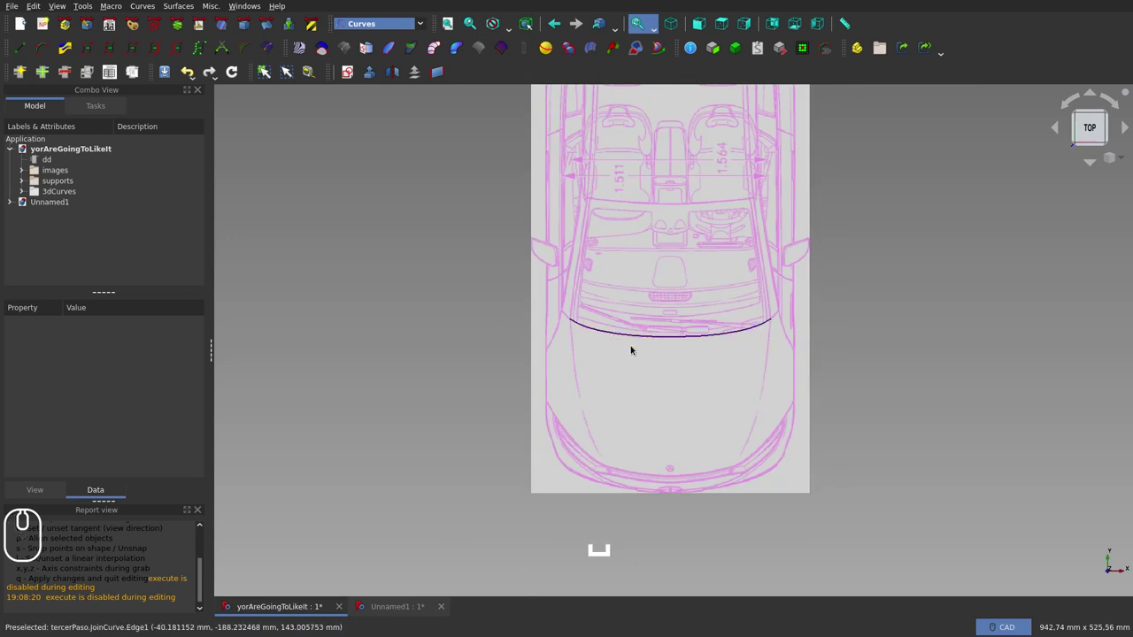
click(706, 24)
click(748, 27)
click(553, 303)
drag(569, 303, 714, 387)
drag(714, 387, 619, 433)
scroll(down, 3)
scroll(up, 3)
drag(706, 318, 678, 305)
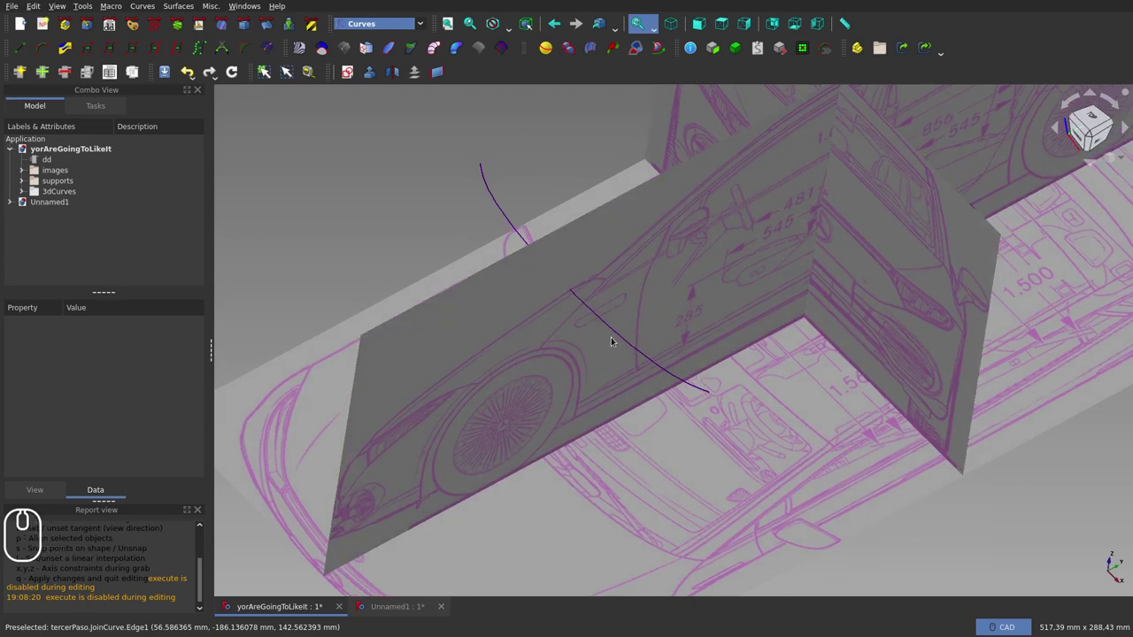